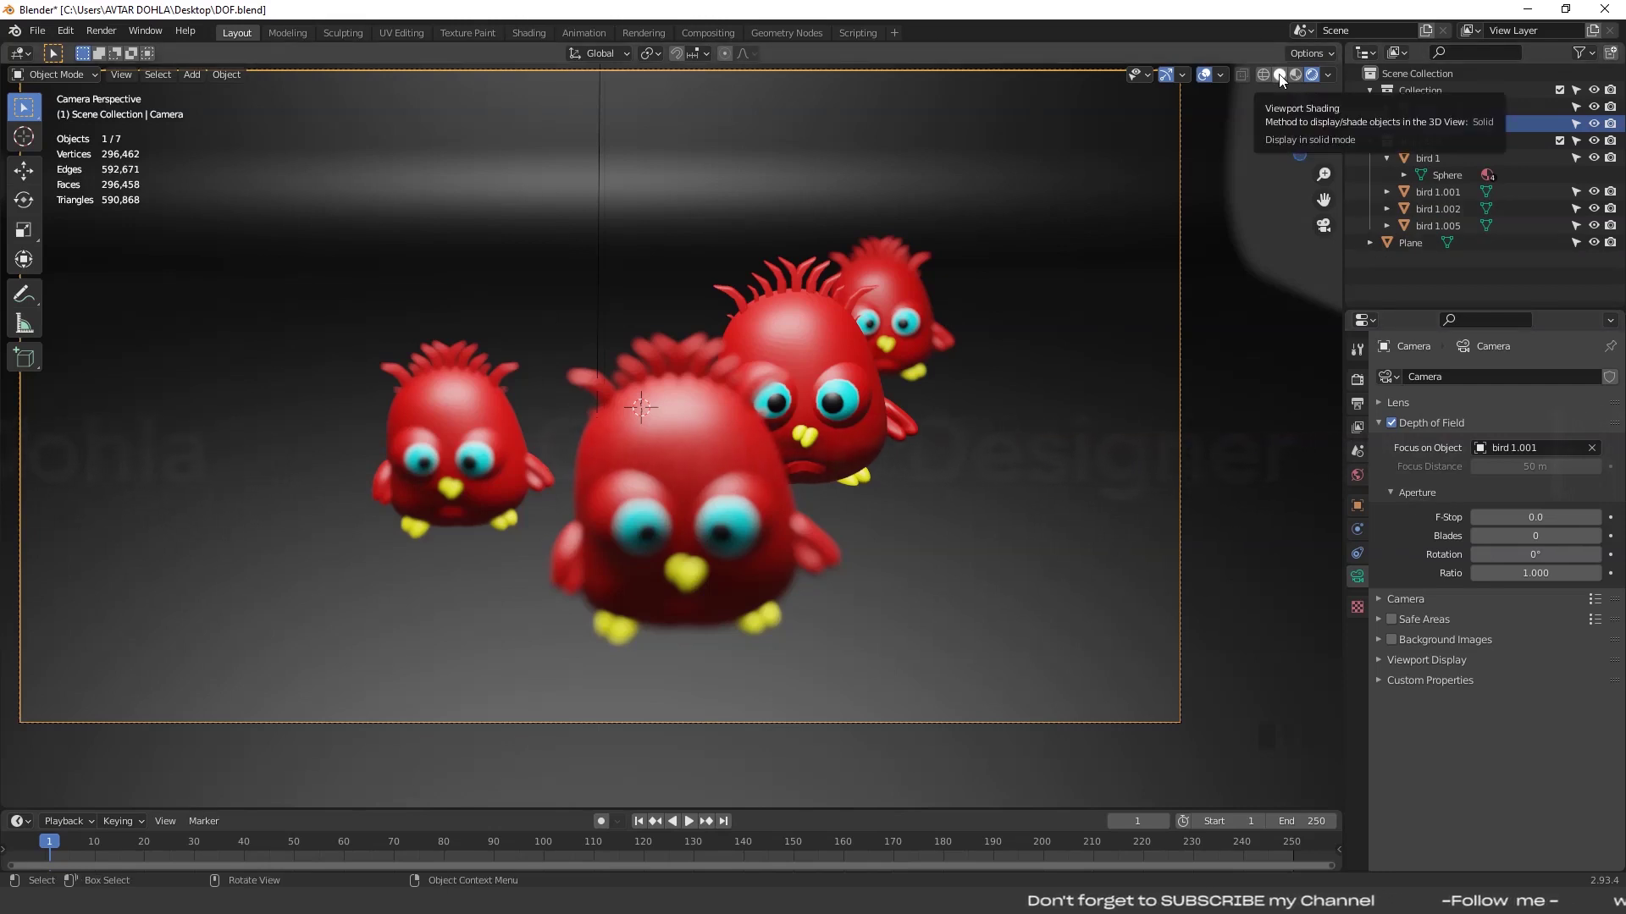
Display the camera view of the birds in plain solid shading
left_click(1285, 79)
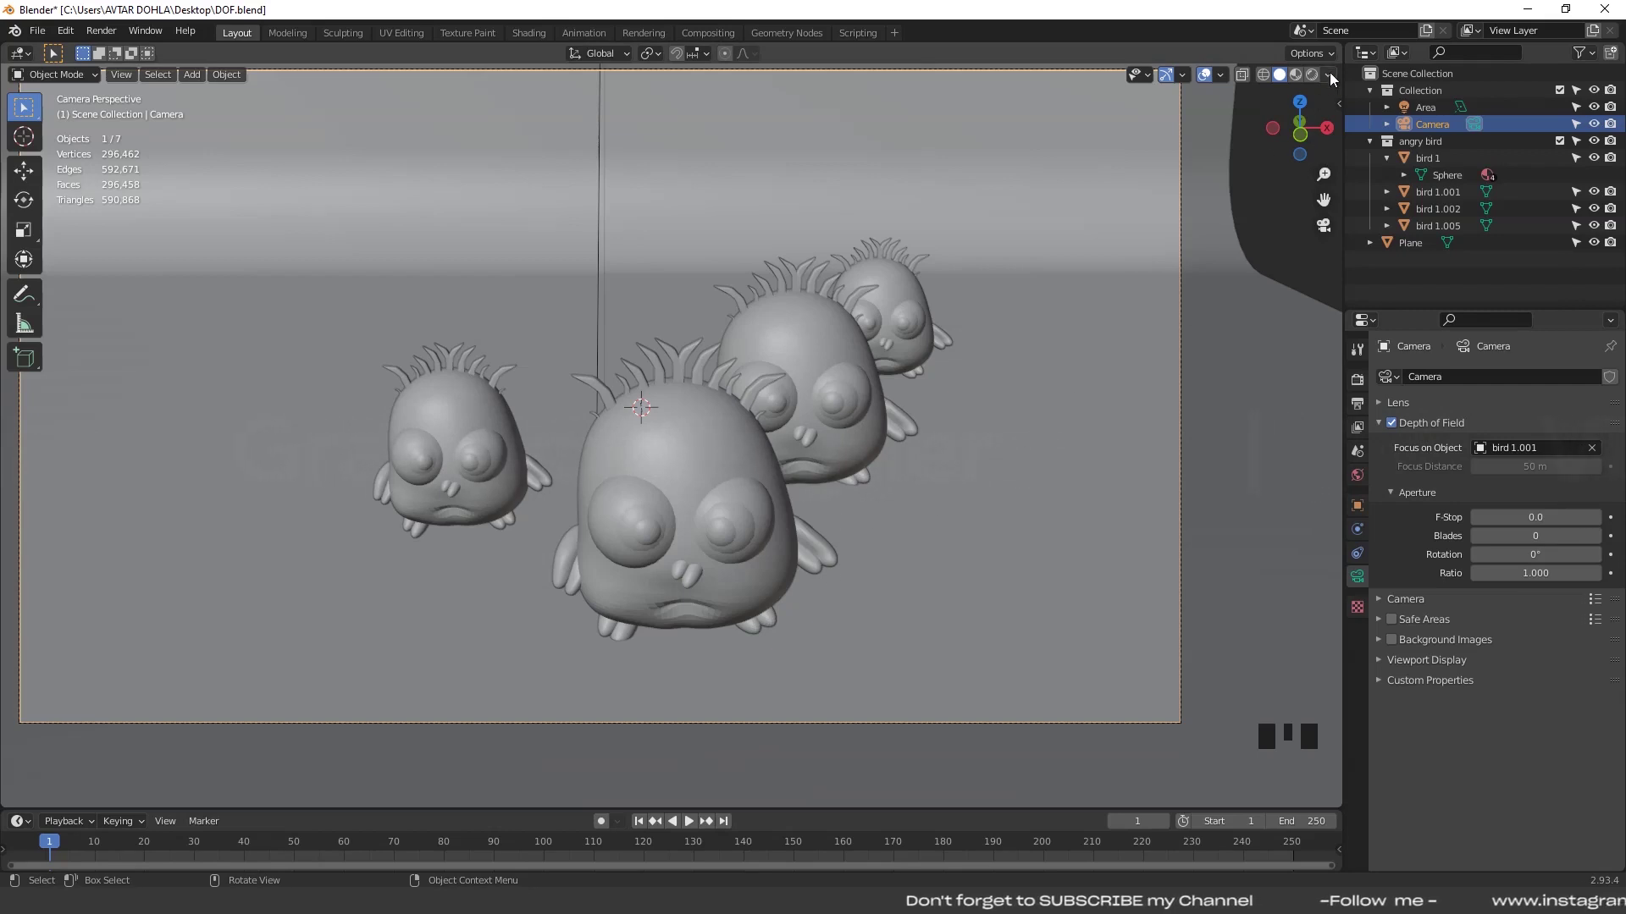
Preview depth of field in solid shading, then disable the camera's Depth of Field
left_click_drag(1335, 79, 1292, 482)
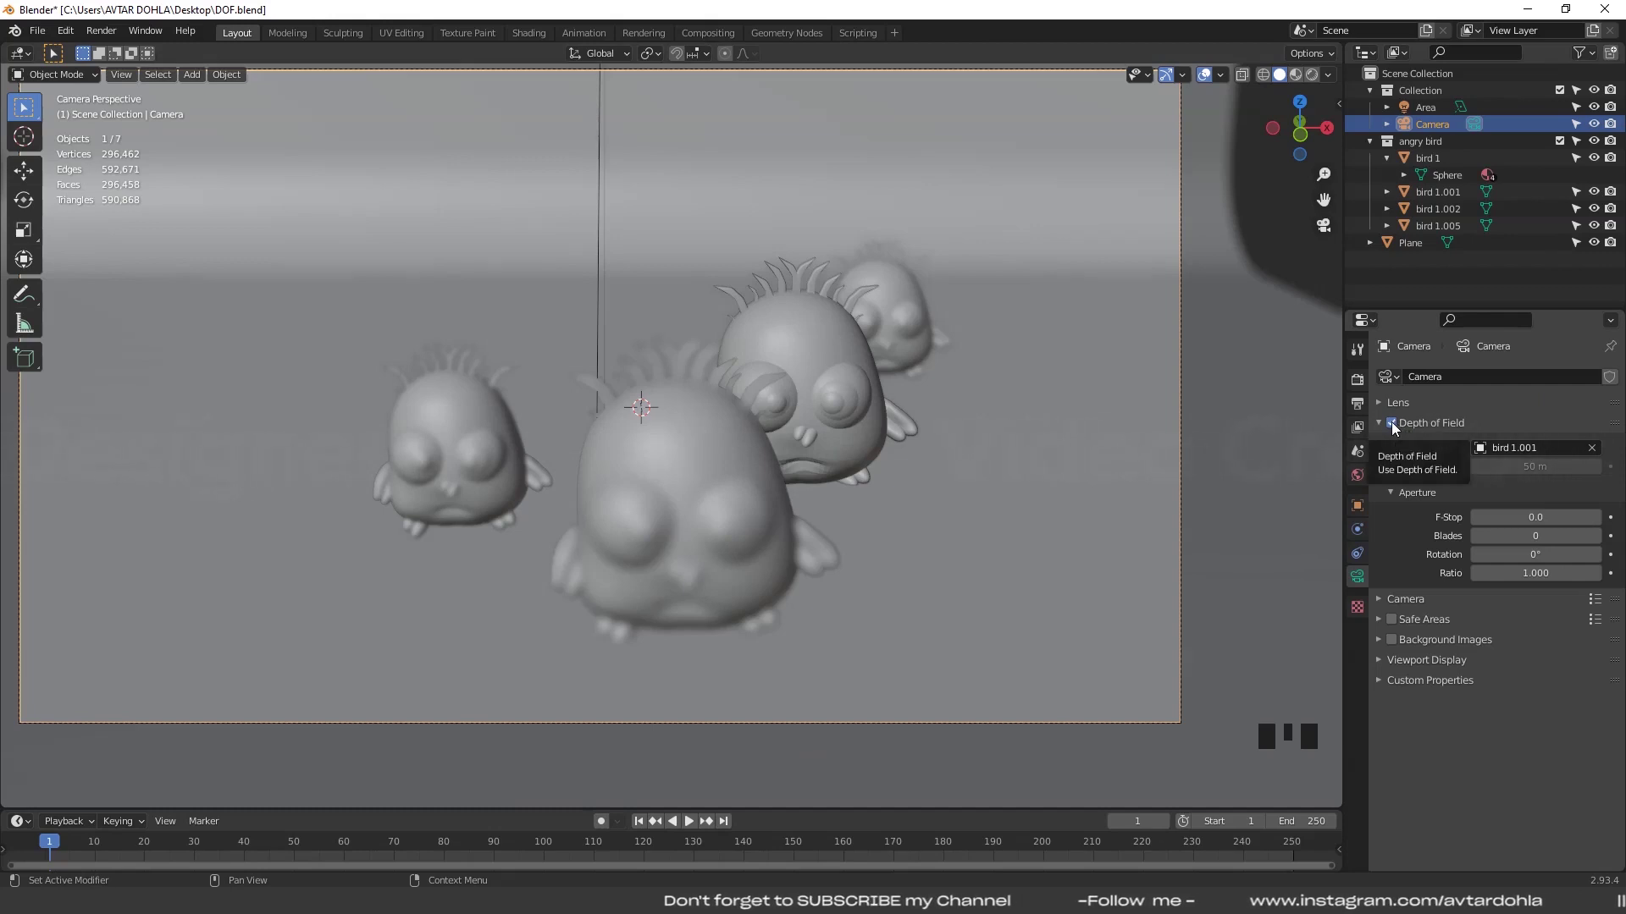
left_click(1396, 428)
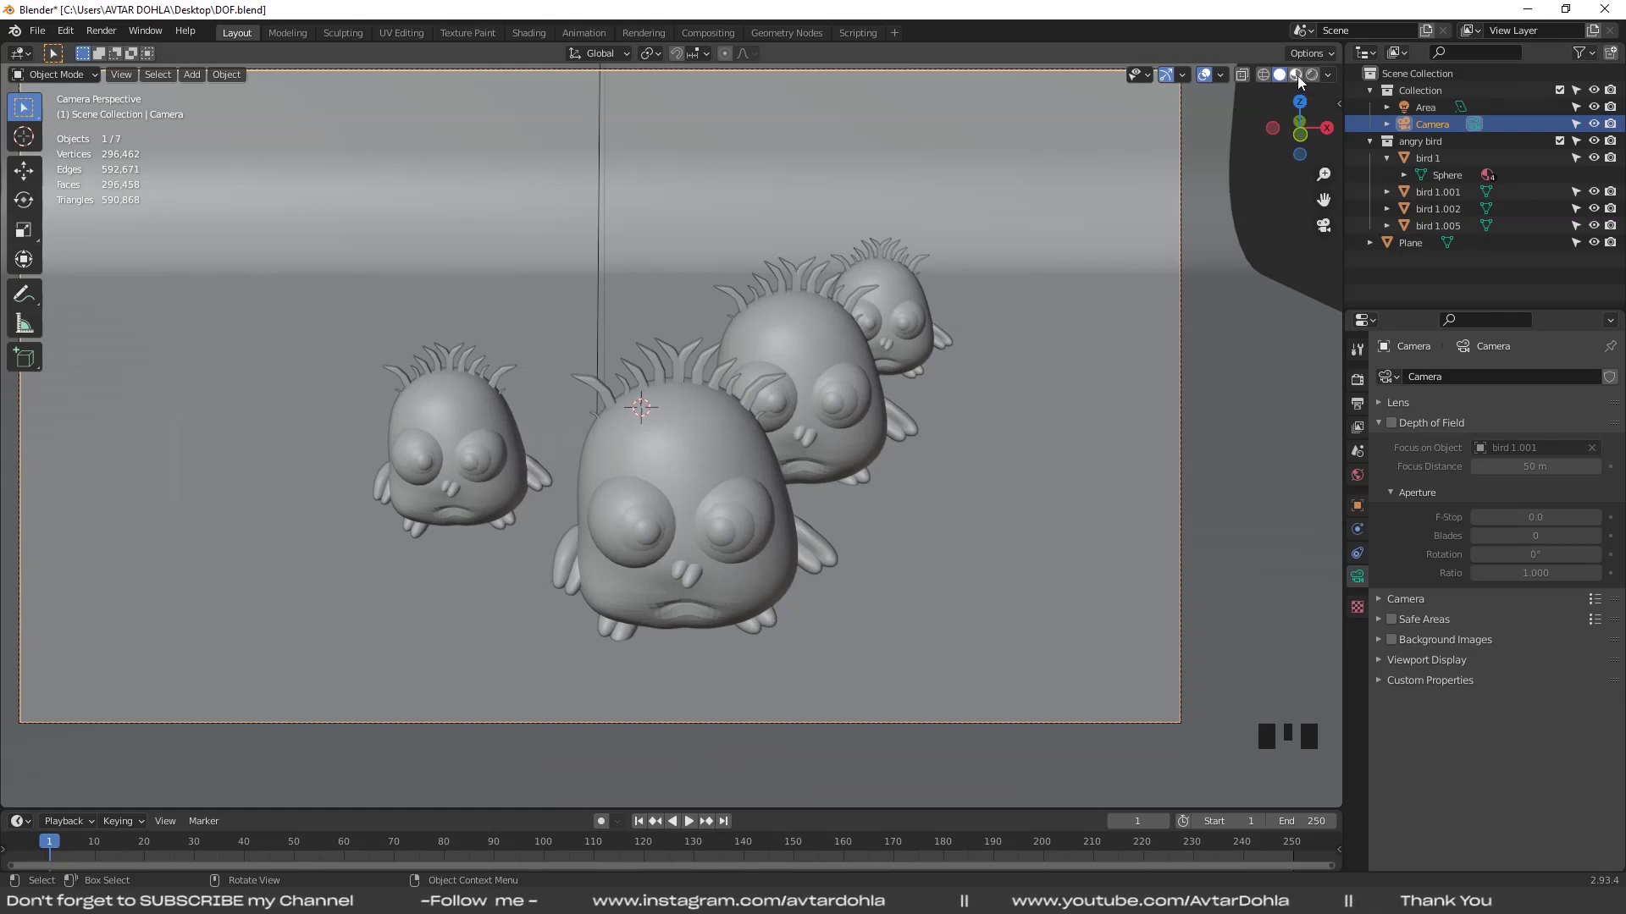
Show the birds in Material Preview and re-enable the camera's Depth of Field blur
left_click(1304, 80)
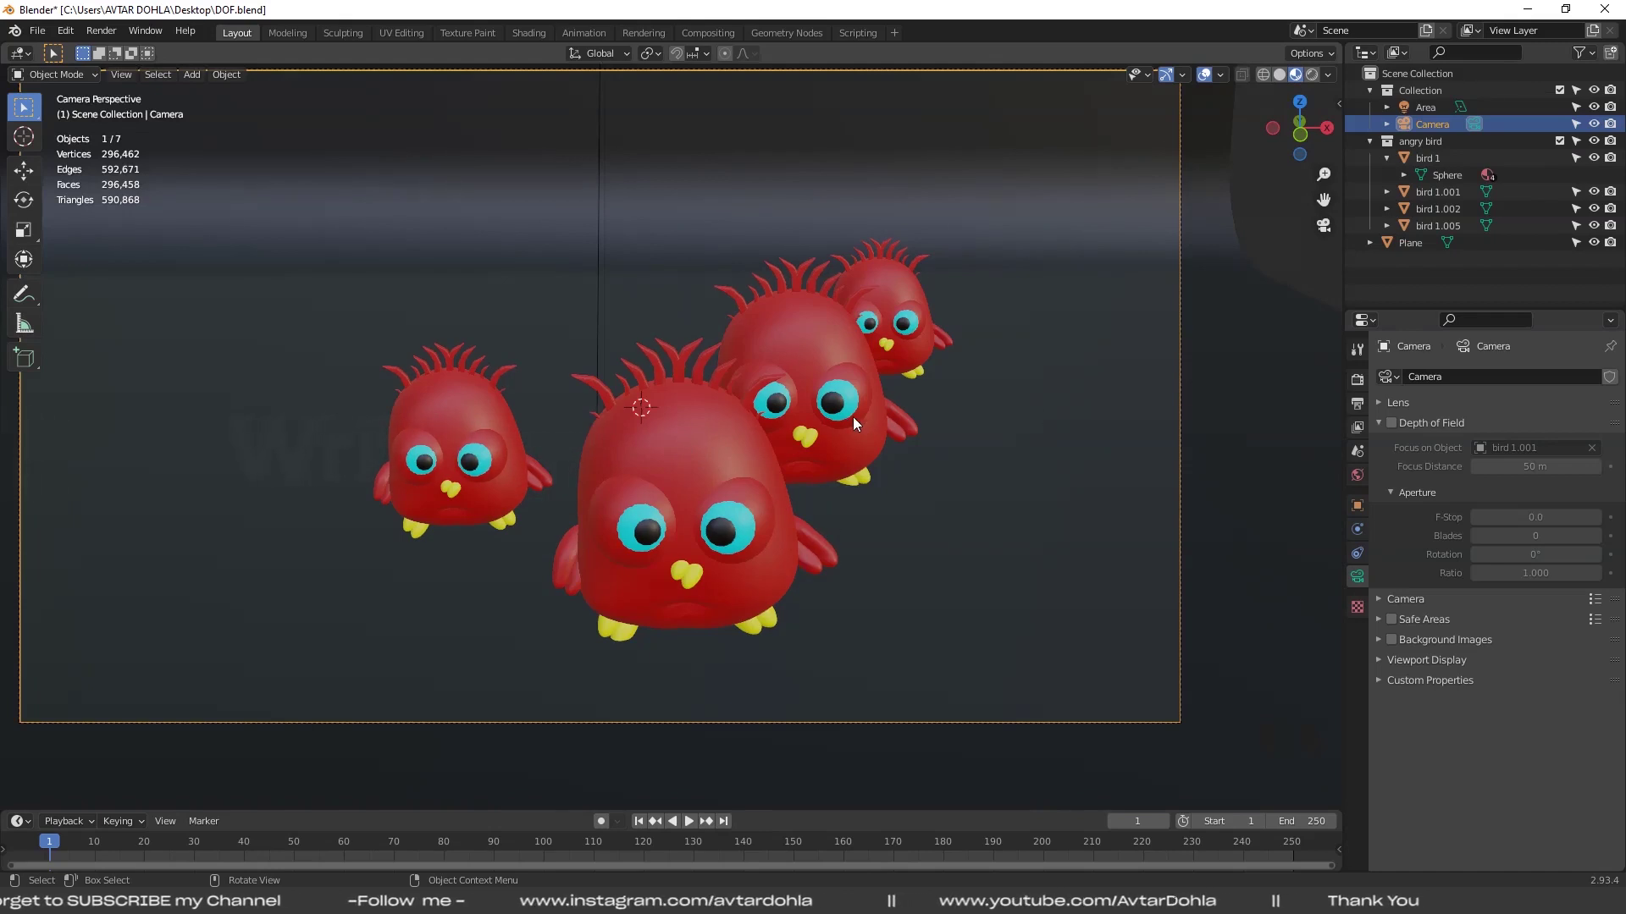
left_click(1318, 81)
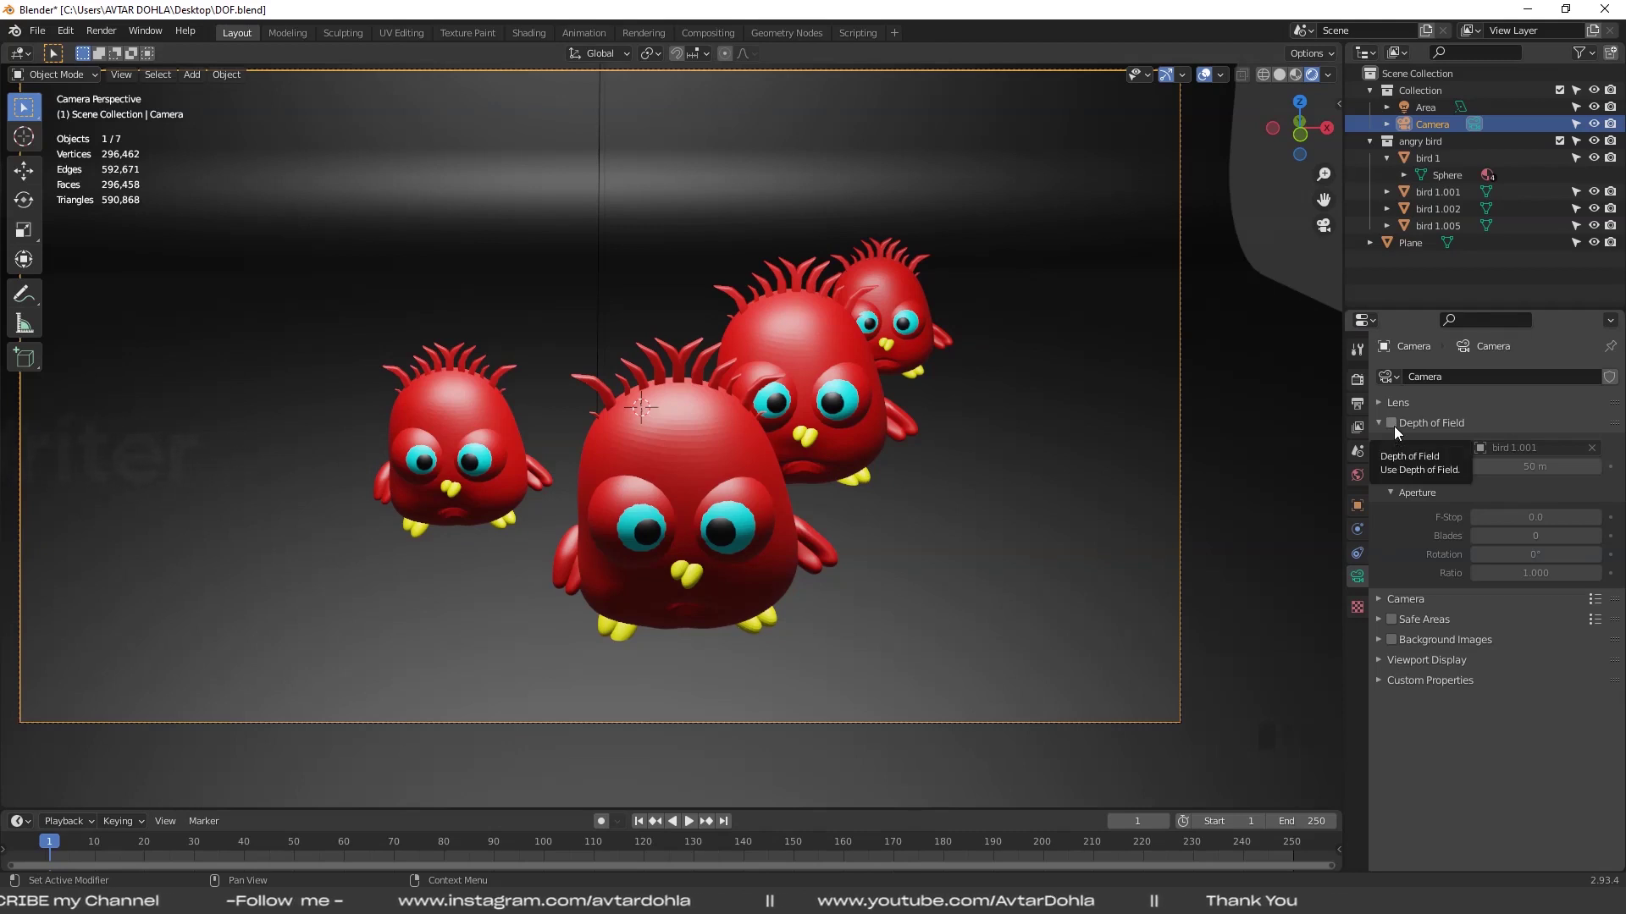
left_click_drag(1400, 431, 621, 514)
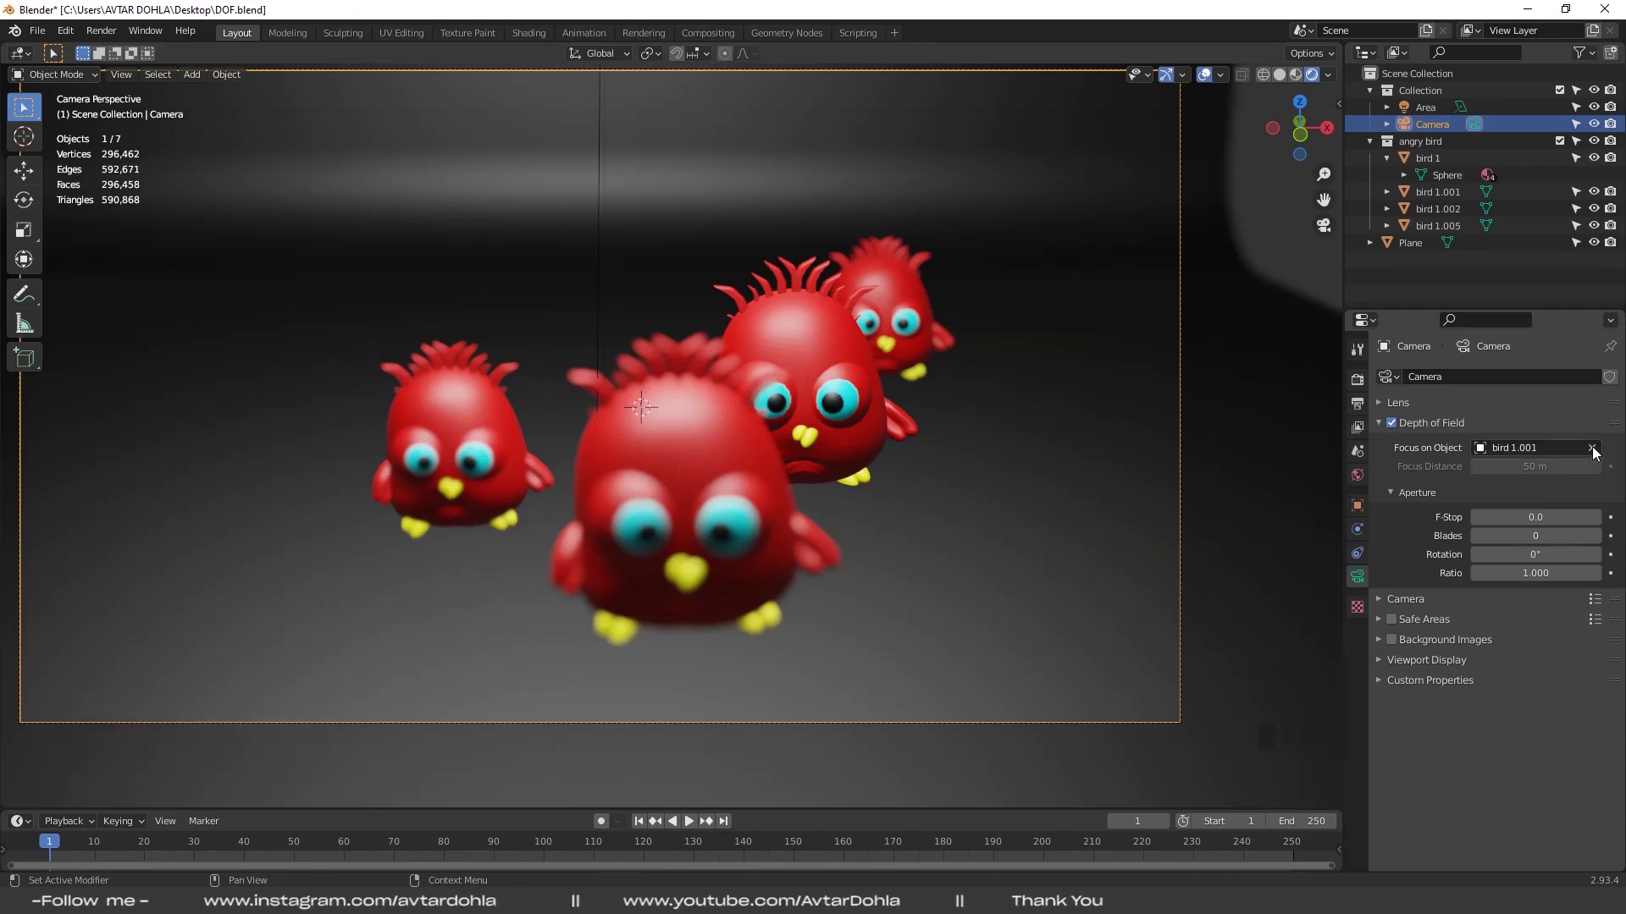
Clear the camera's Focus on Object and display its focus Limits in the viewport
left_click_drag(1598, 451, 1598, 450)
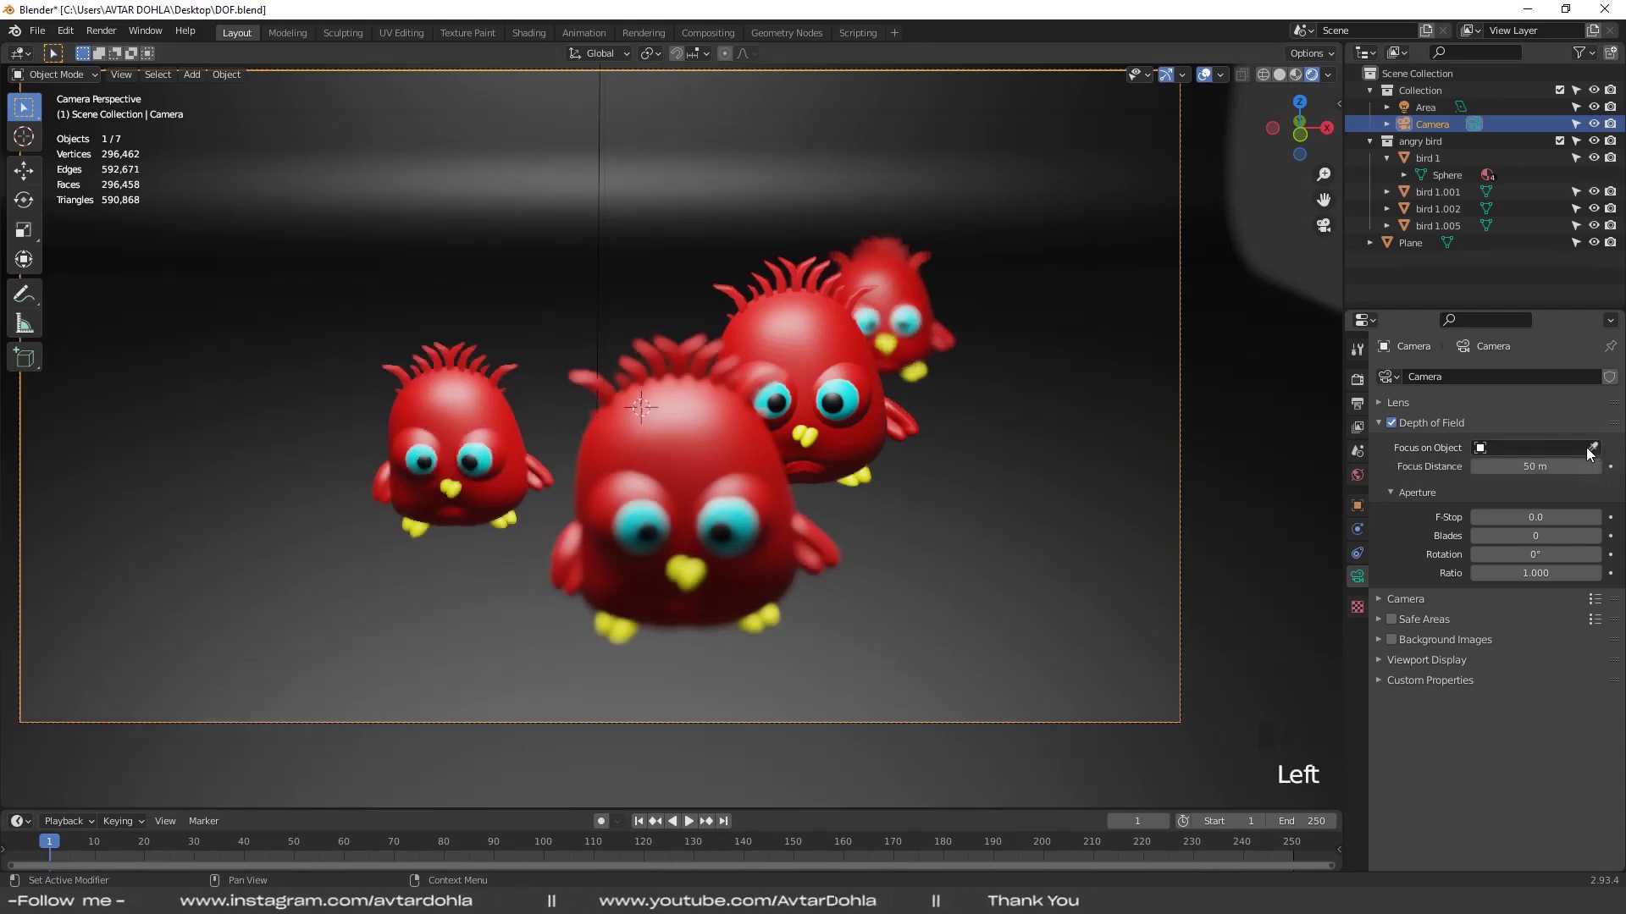
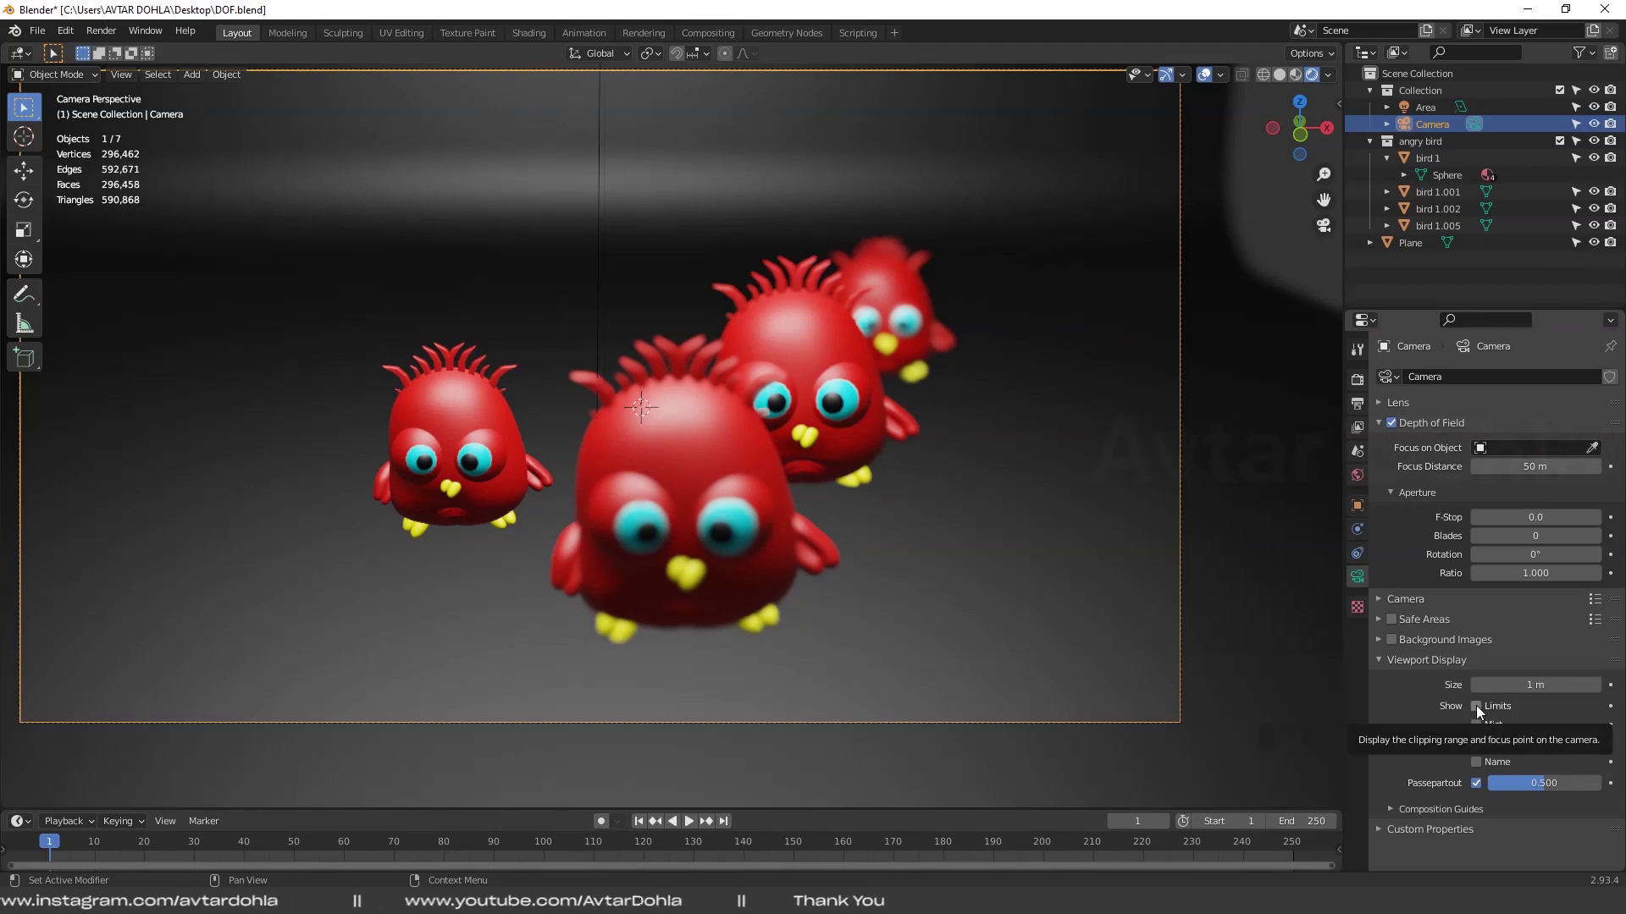
left_click(1482, 710)
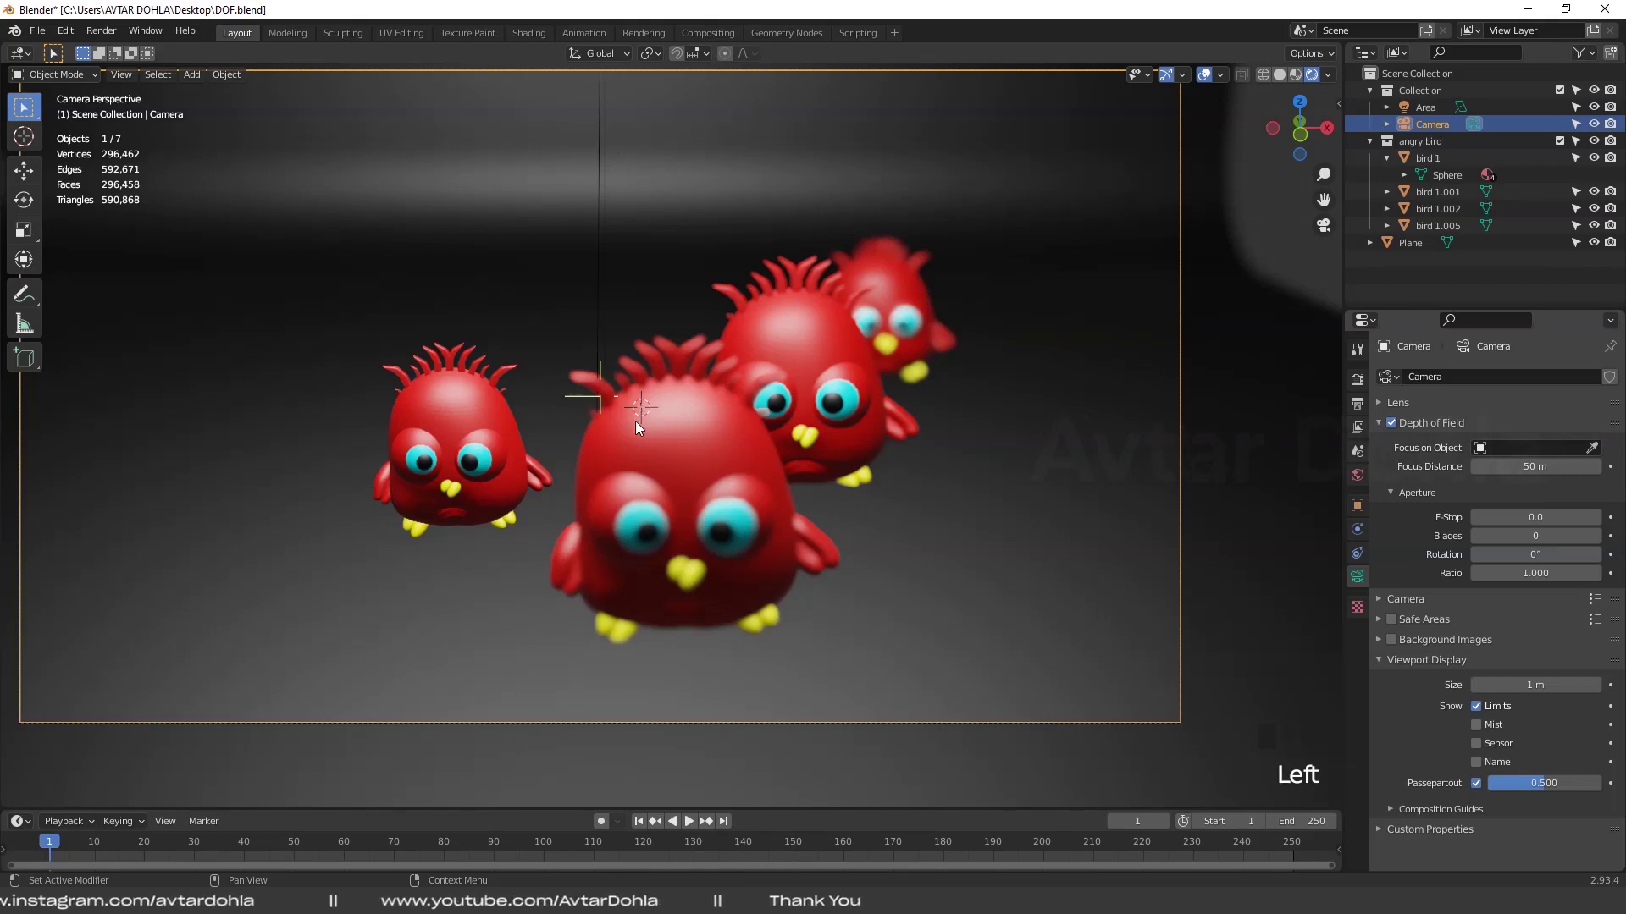
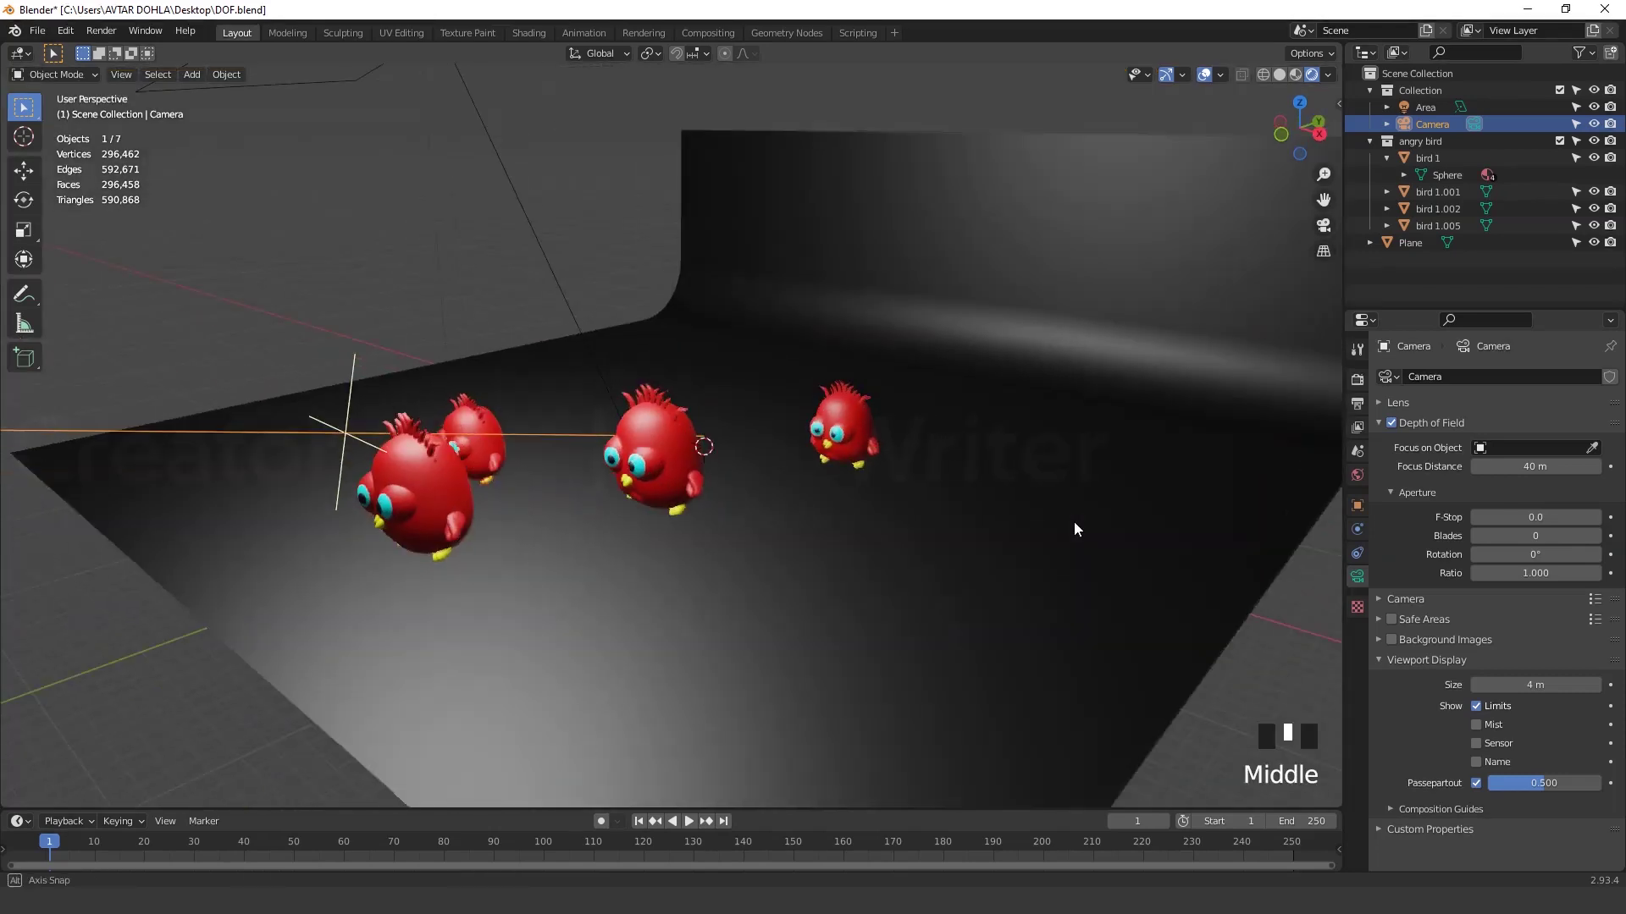
Zoom out to see the camera and its focus line among the birds
scroll("down", 3)
scroll("down", 3)
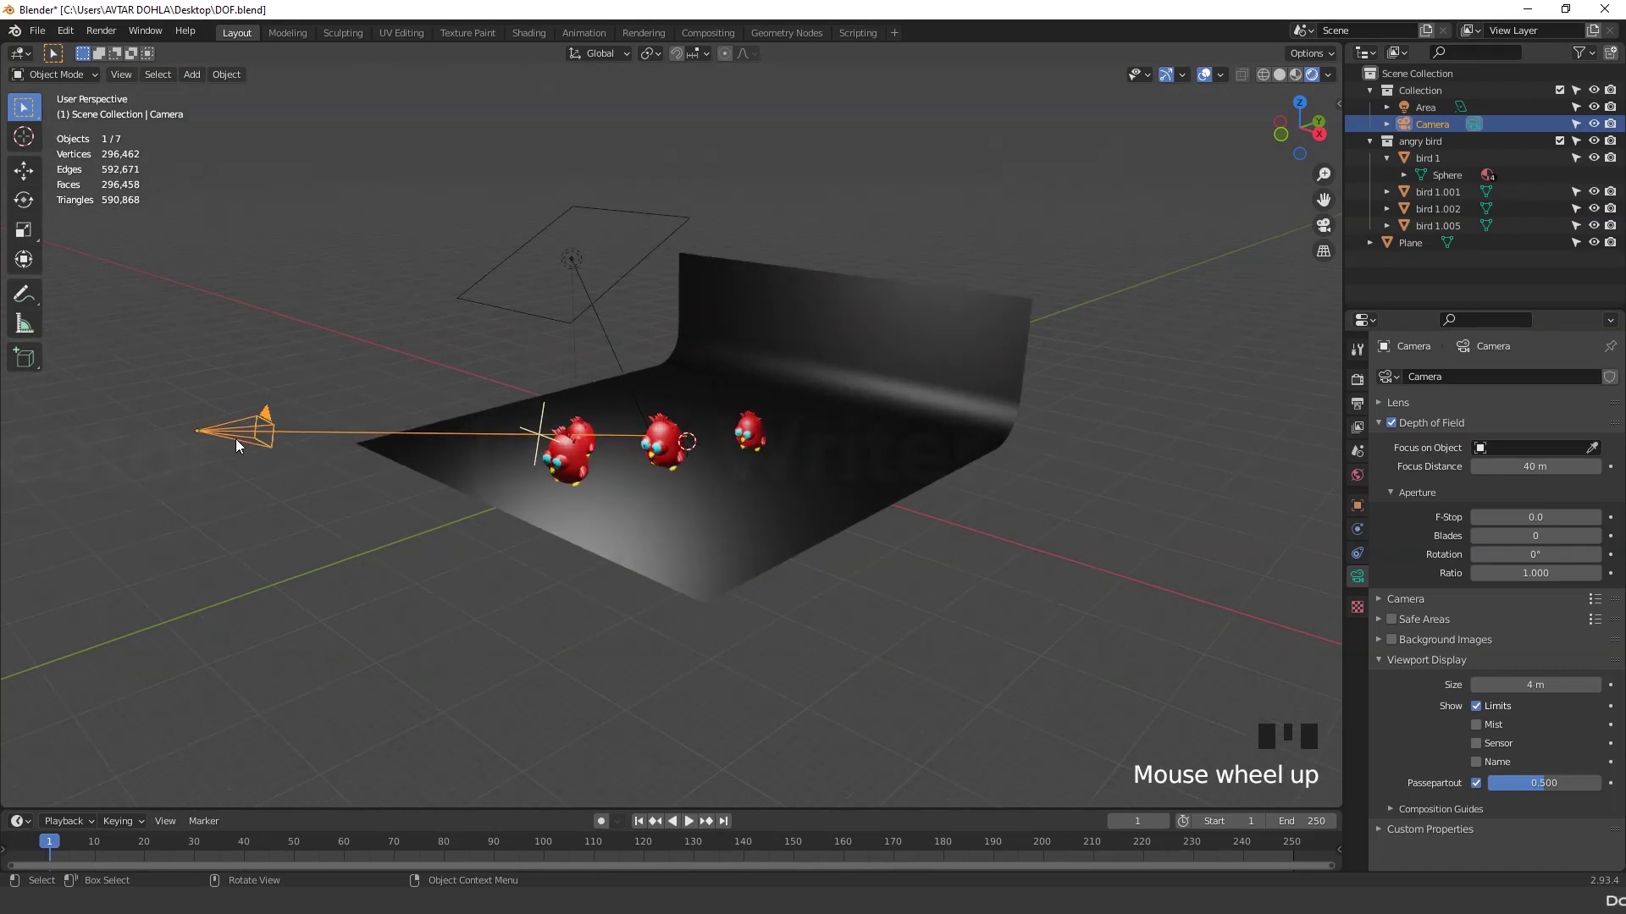
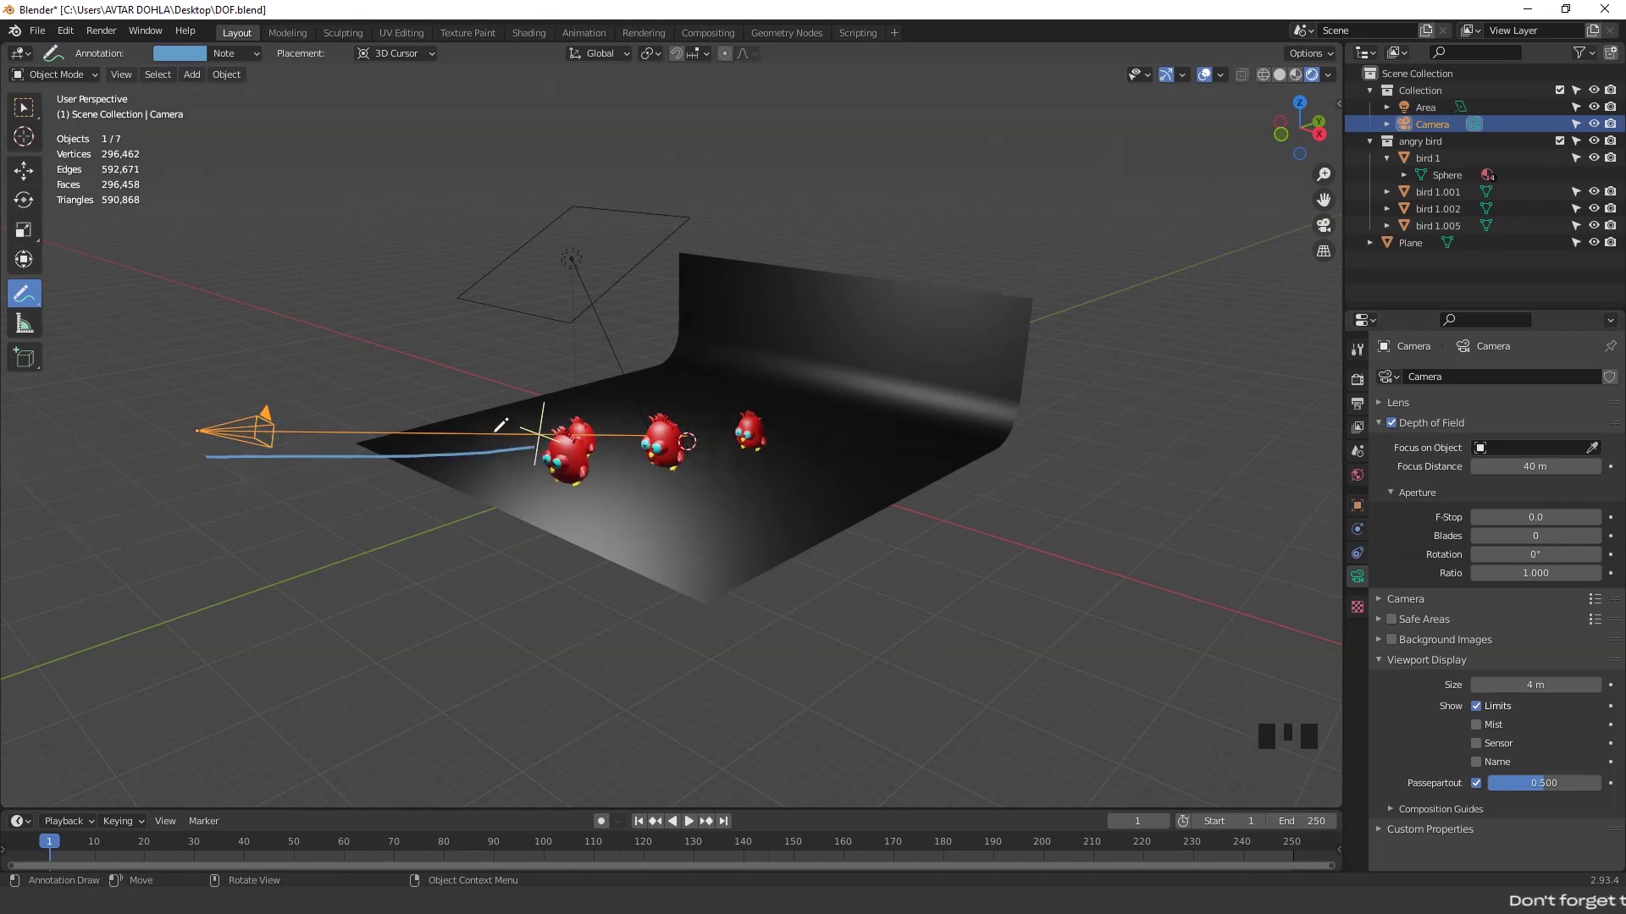
Look through the scene camera again and return to the Select tool
key("KP_0")
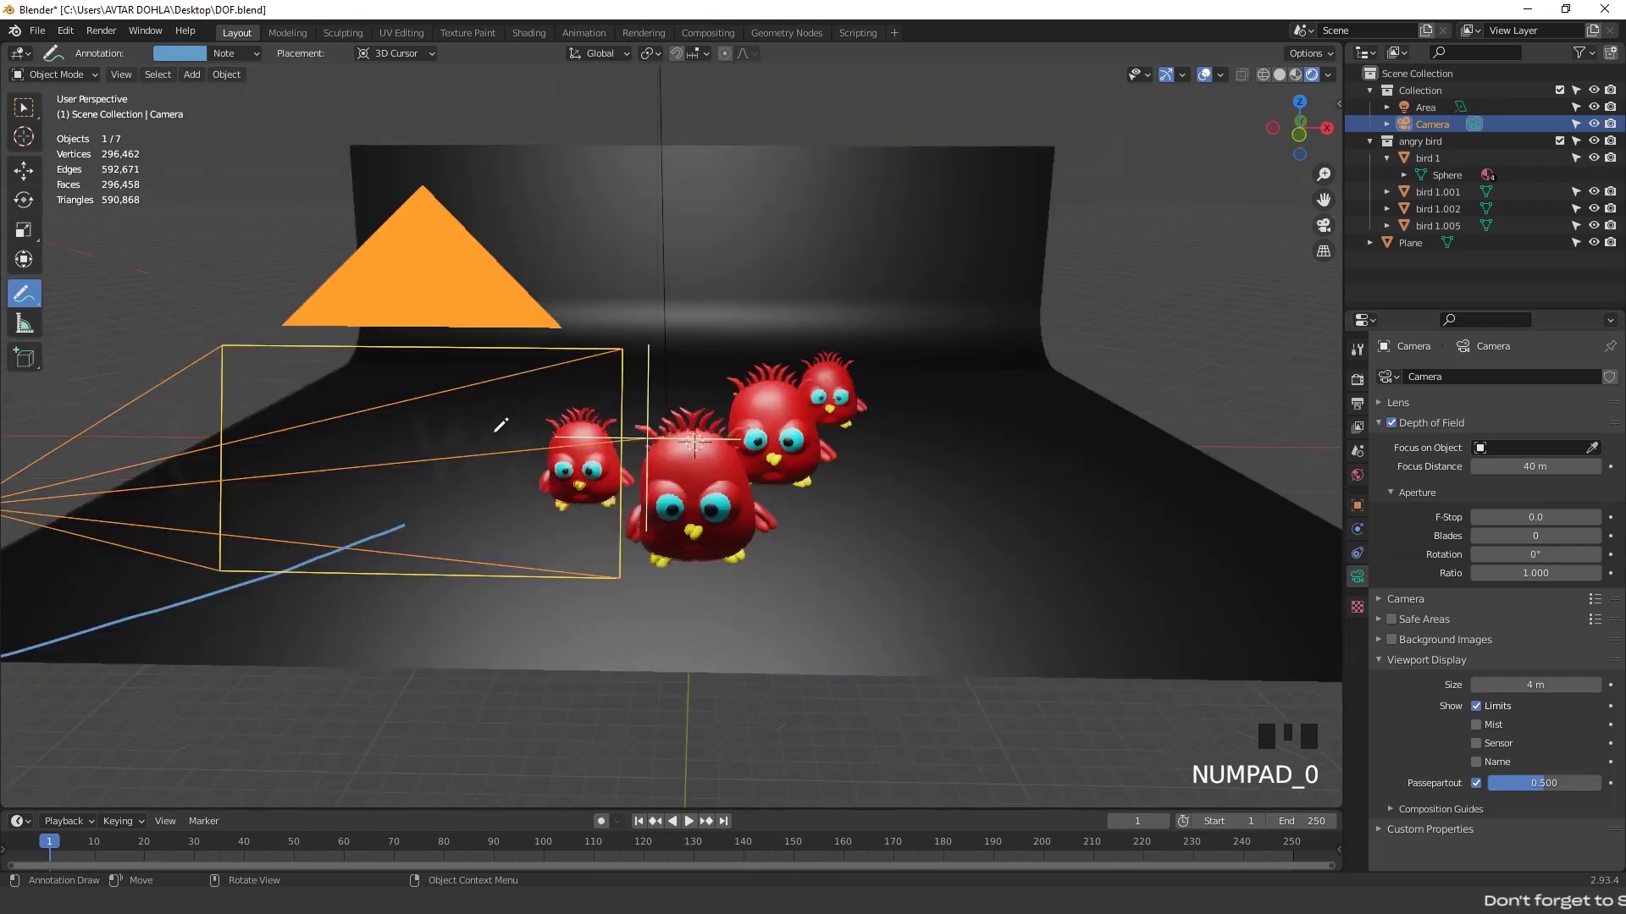
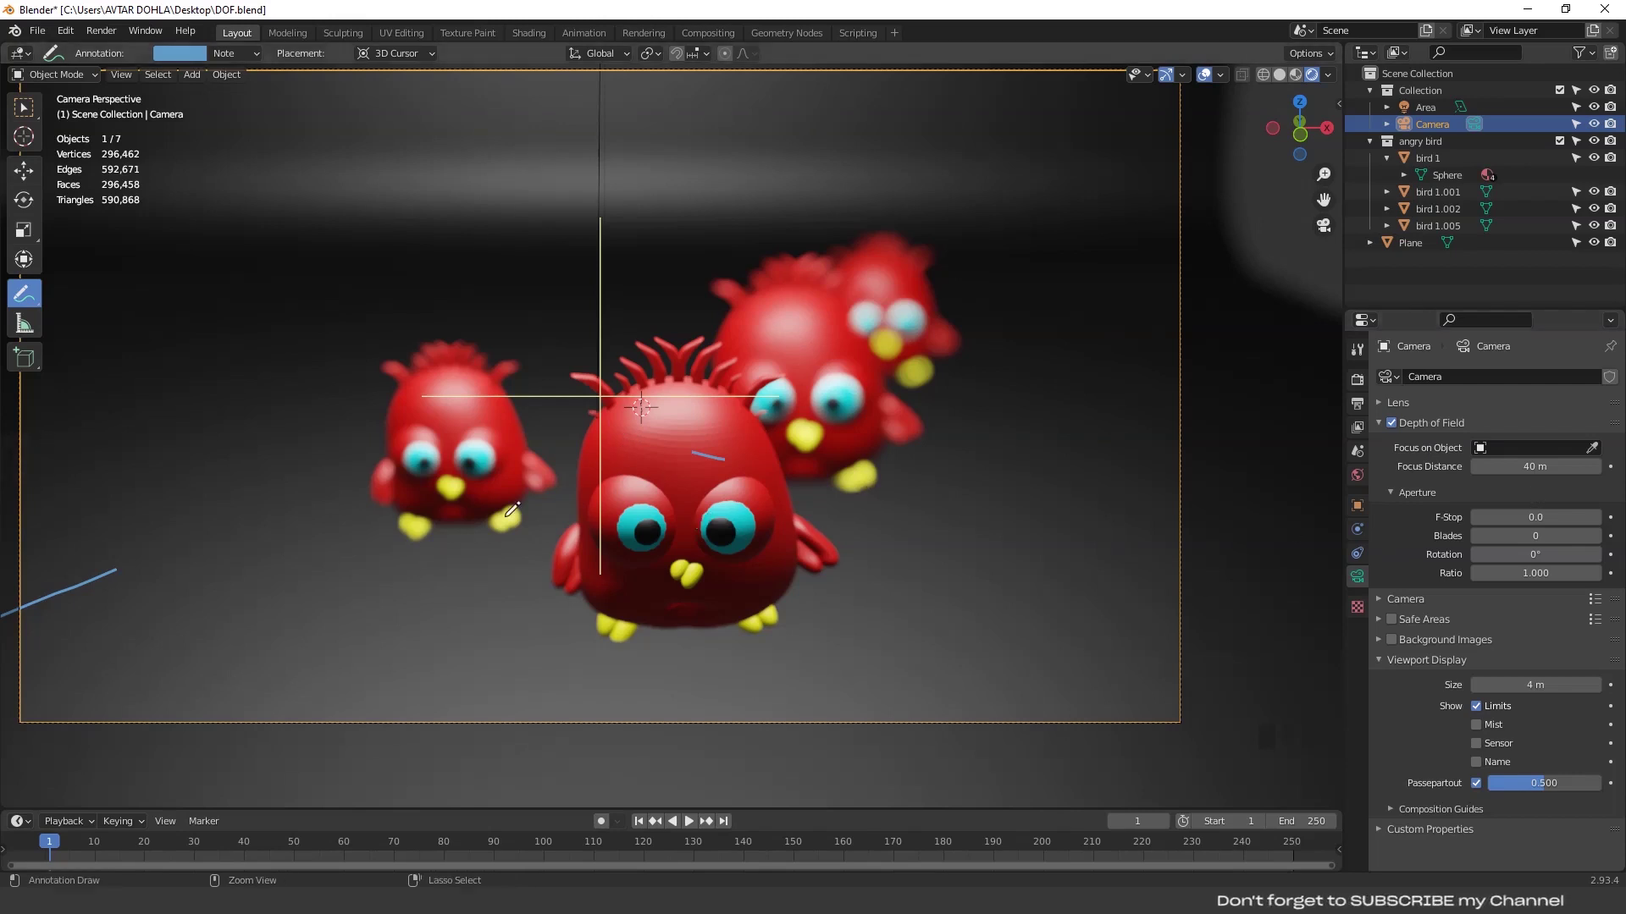
key("ctrl+z")
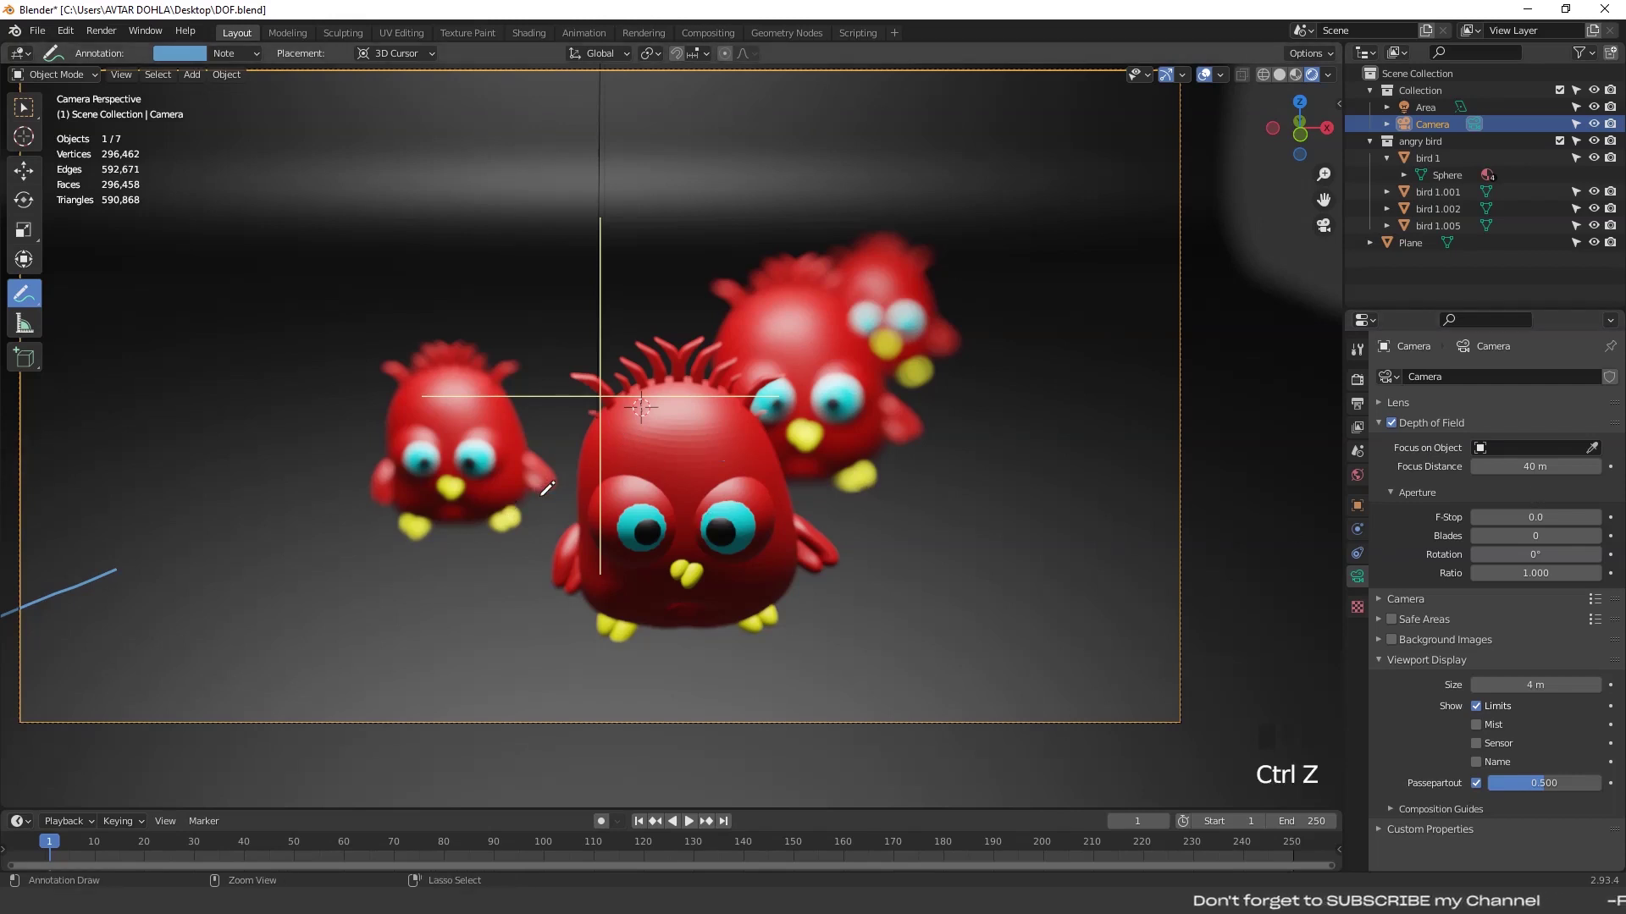